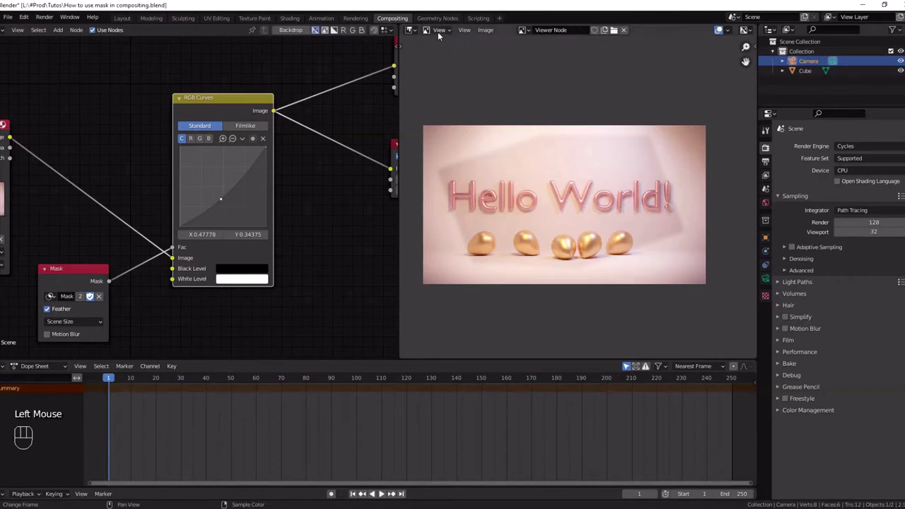
Switch the Image Editor from View to Mask mode and create a new empty mask datablock.
left_click_drag(439, 32, 439, 65)
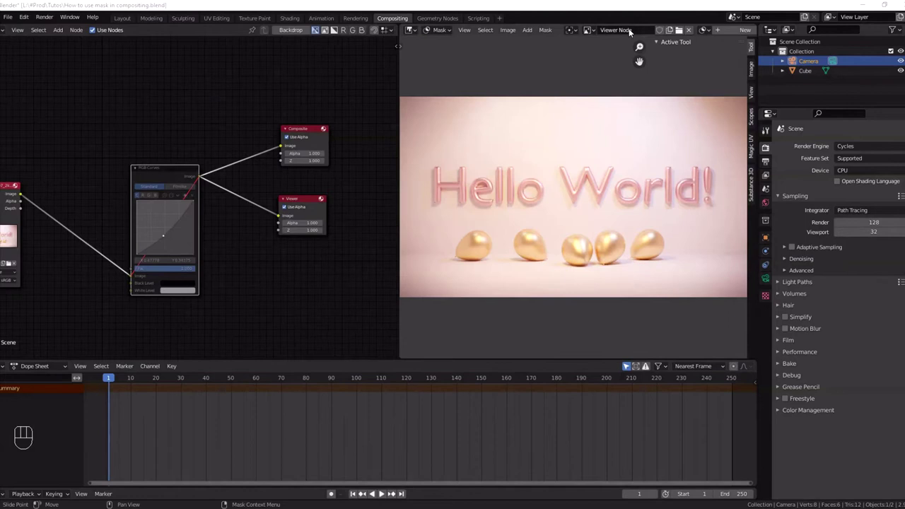
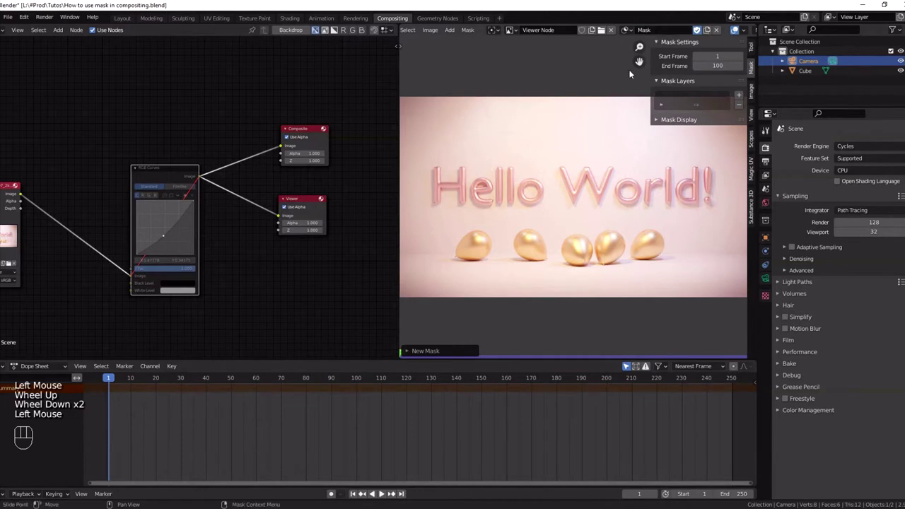
Add a square mask shape and move it onto the start of the Hello text.
scroll("down", 3)
key("n")
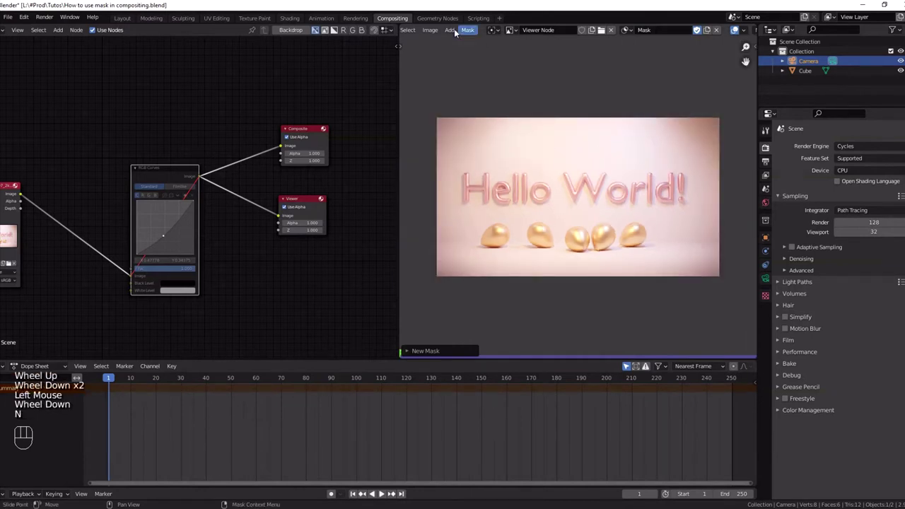
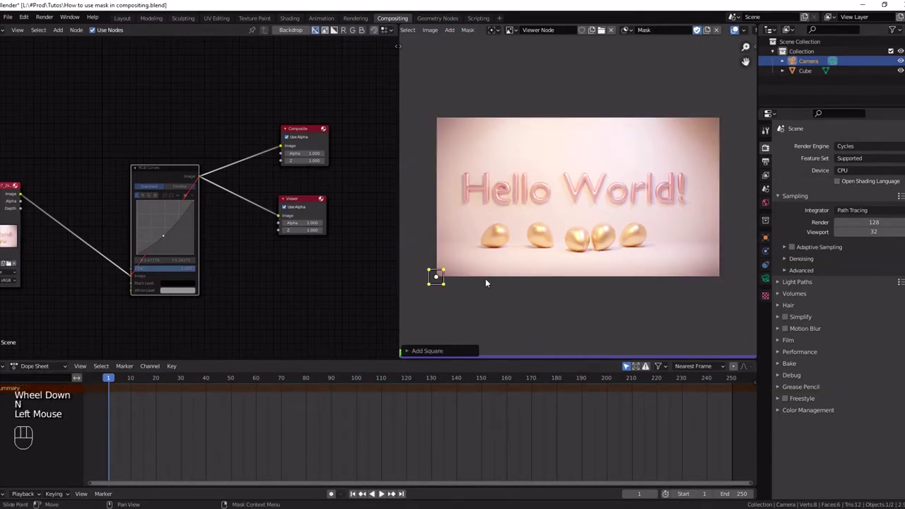
key("g")
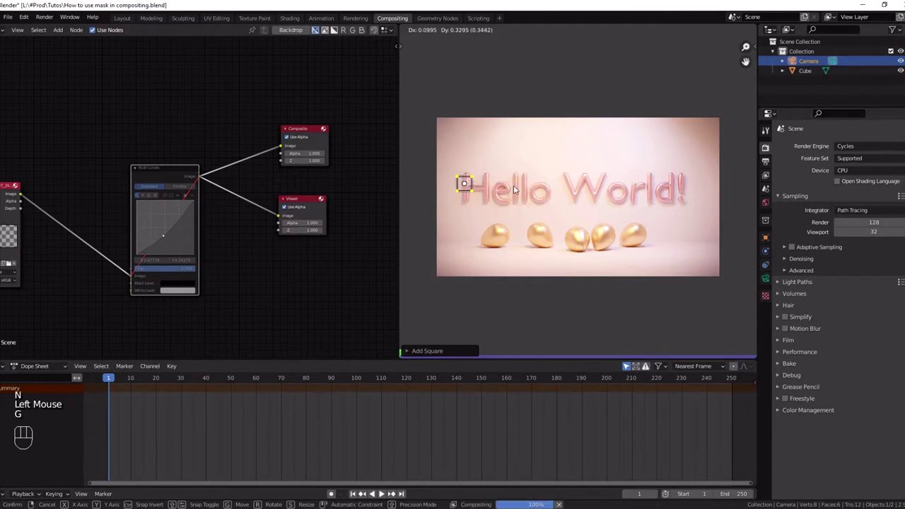
left_click_drag(497, 164, 531, 173)
Scale the square along X and Y into a wide, thin rectangle across the Hello World letters.
key("s")
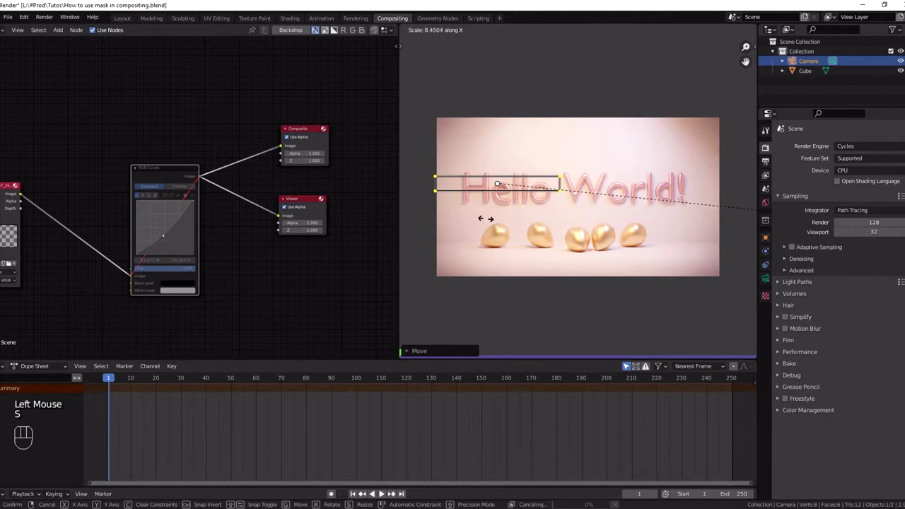
key("g")
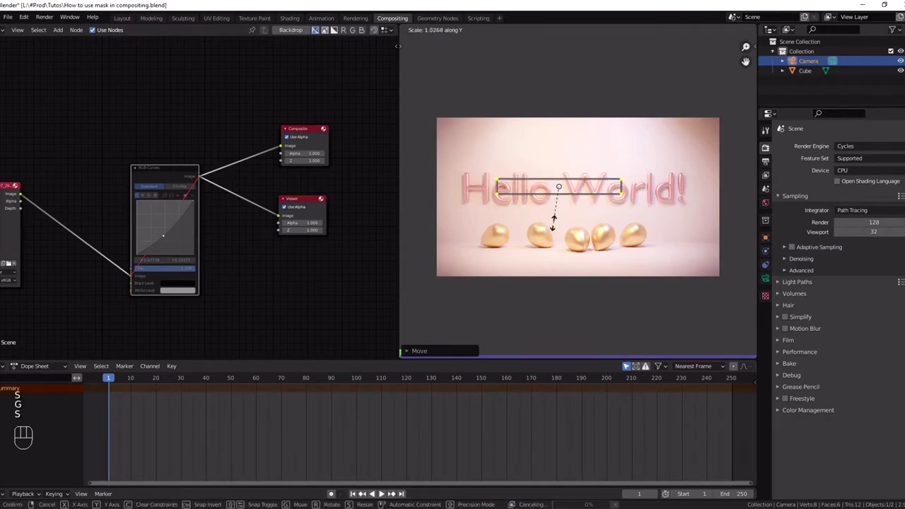
key("s")
middle_click(156, 230)
left_click(196, 166)
Add a Mask node with the new mask and connect it to the RGB Curves Fac input.
key("m")
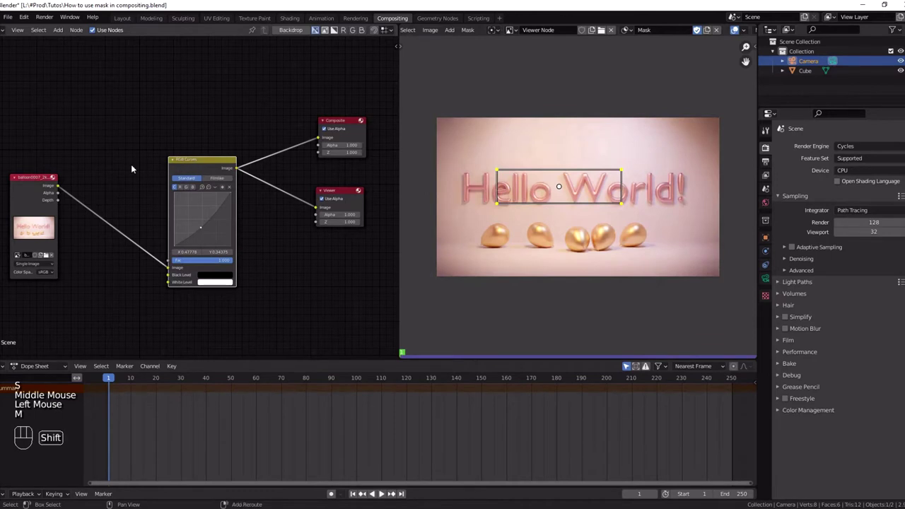
key("shift+a")
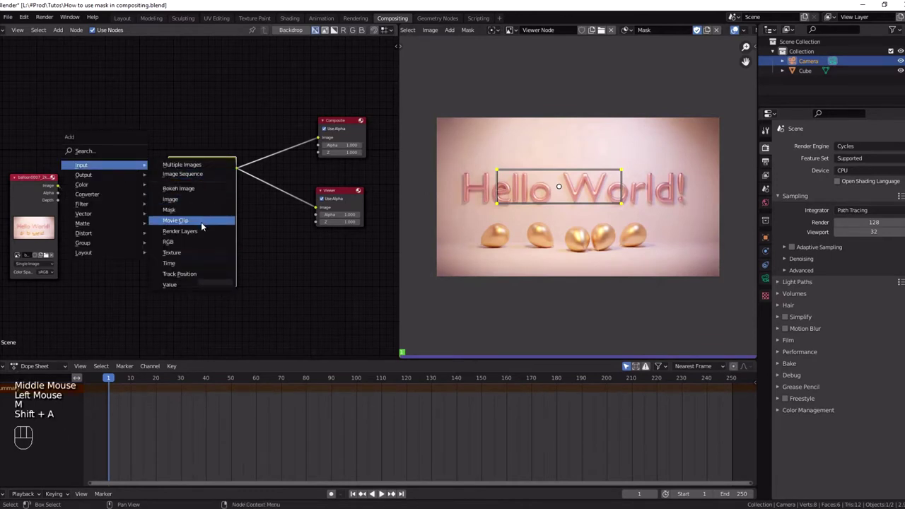
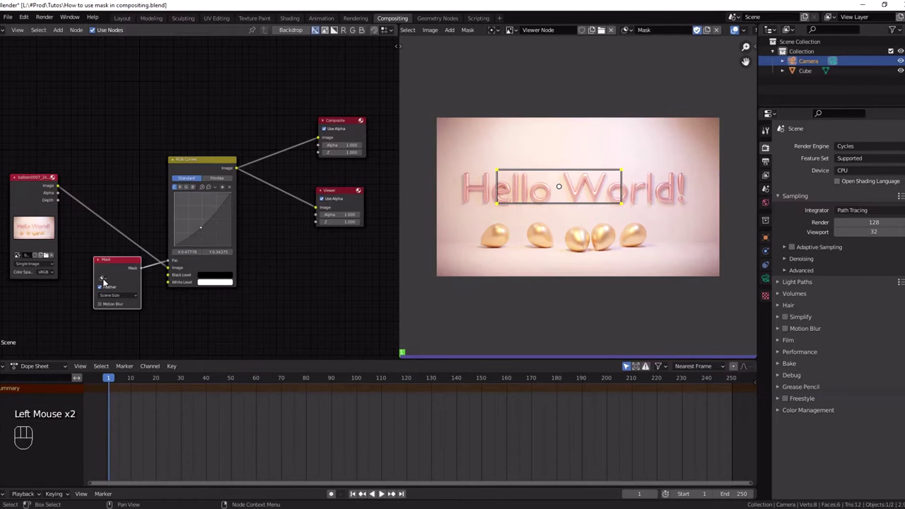
left_click_drag(104, 280, 106, 293)
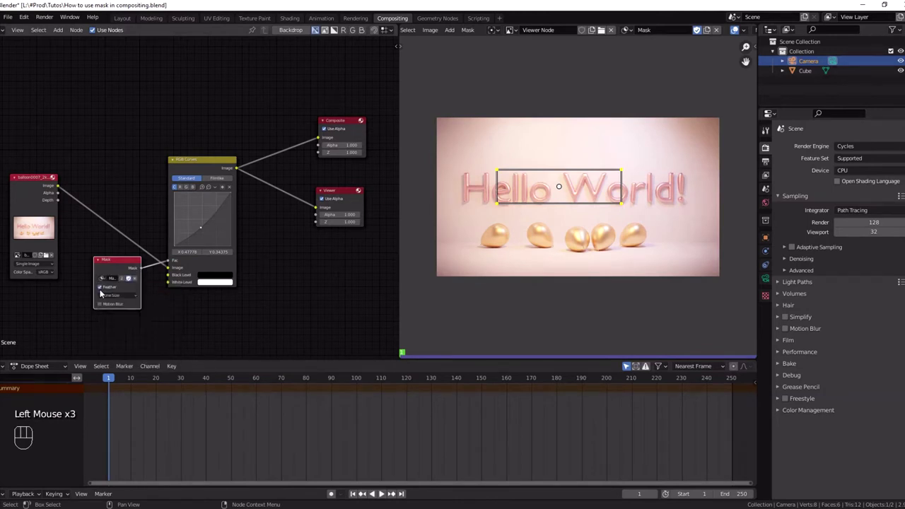
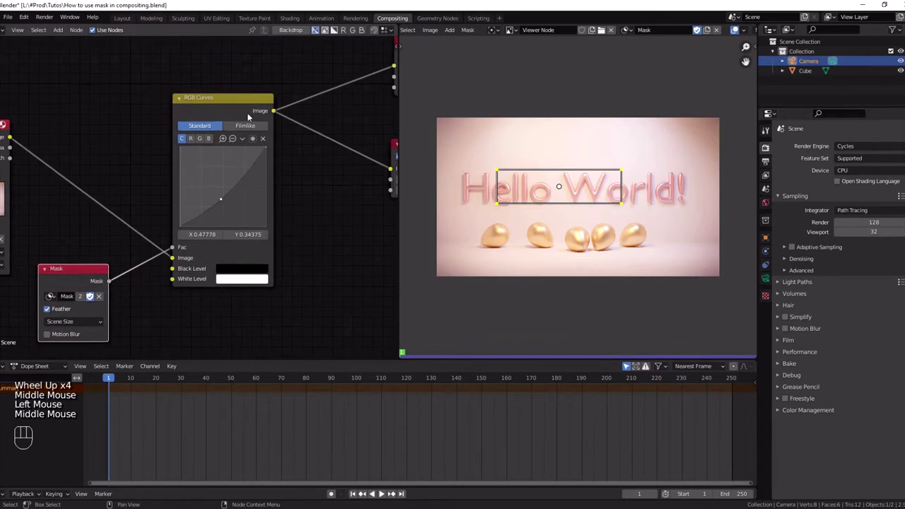
Toggle muting on the RGB Curves node to compare the masked effect in the viewer.
left_click(249, 116)
key("m")
key("m")
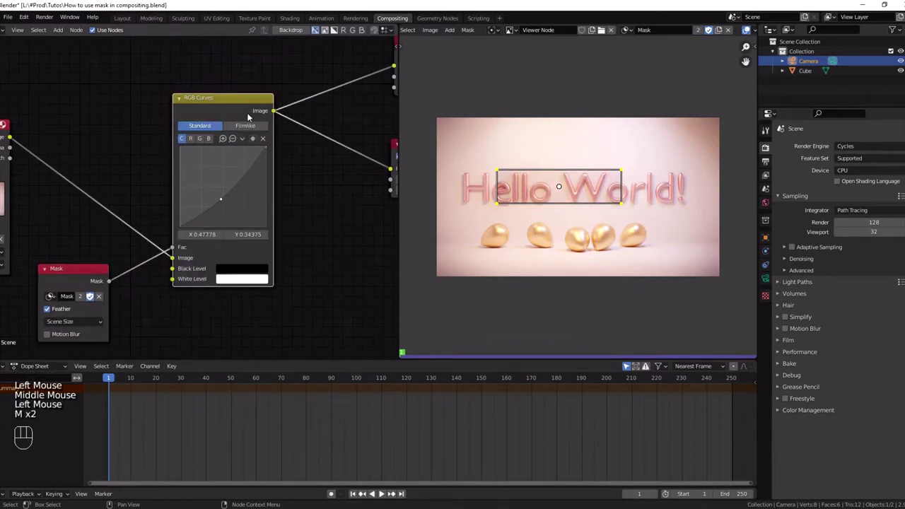
key("m")
key("m")
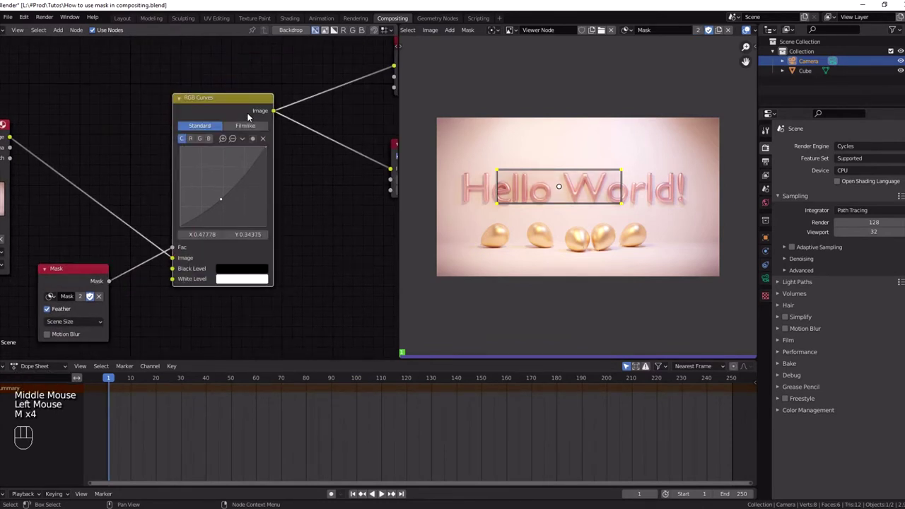
key("m")
key("m")
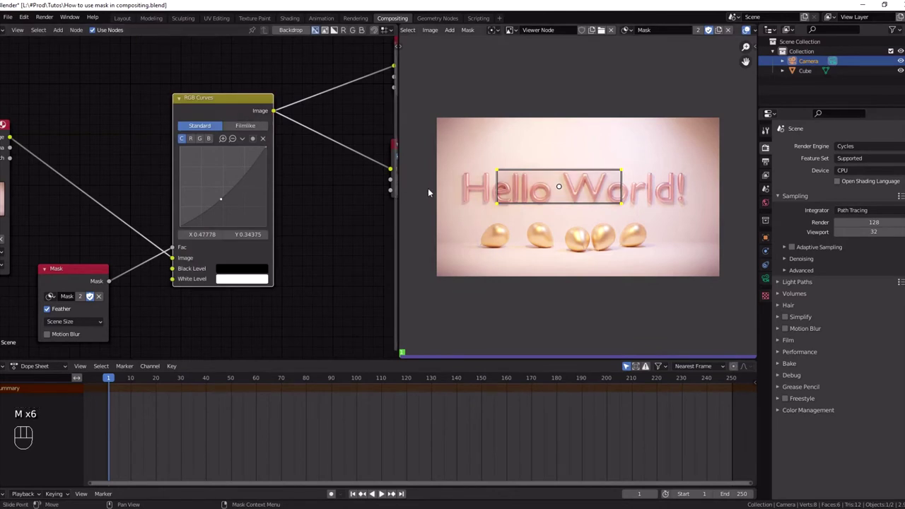
Feather the rectangle's edge outward into a soft rounded border around Hello World.
key("alt+s")
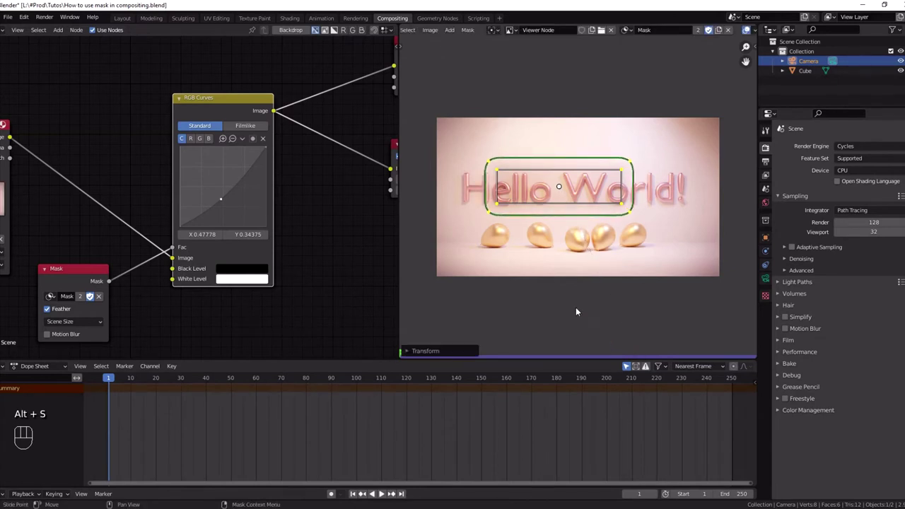
left_click_drag(547, 253, 655, 142)
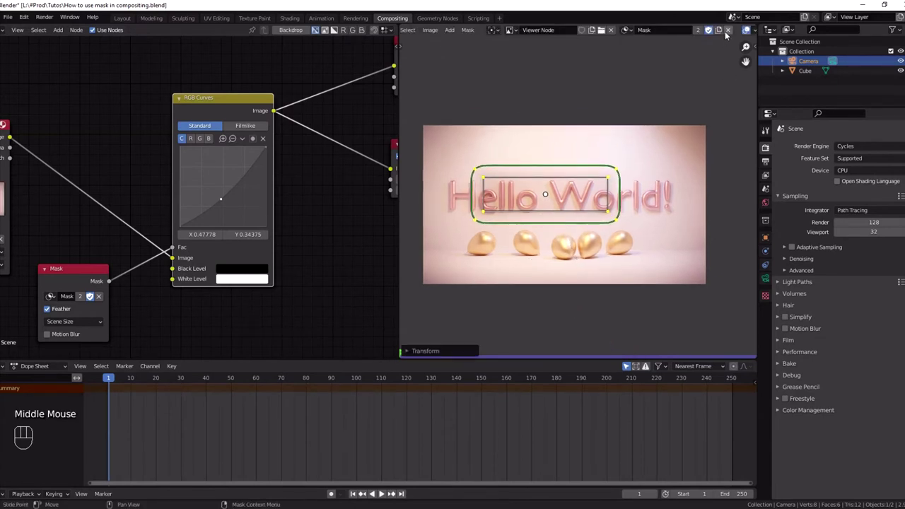
Ctrl+click a closed polygon spline around the Hello World text and the row of eggs.
left_click(568, 259)
left_click(490, 271)
left_click_drag(582, 266, 670, 246)
left_click_drag(682, 231, 670, 194)
left_click(650, 142)
left_click(546, 141)
left_click(444, 174)
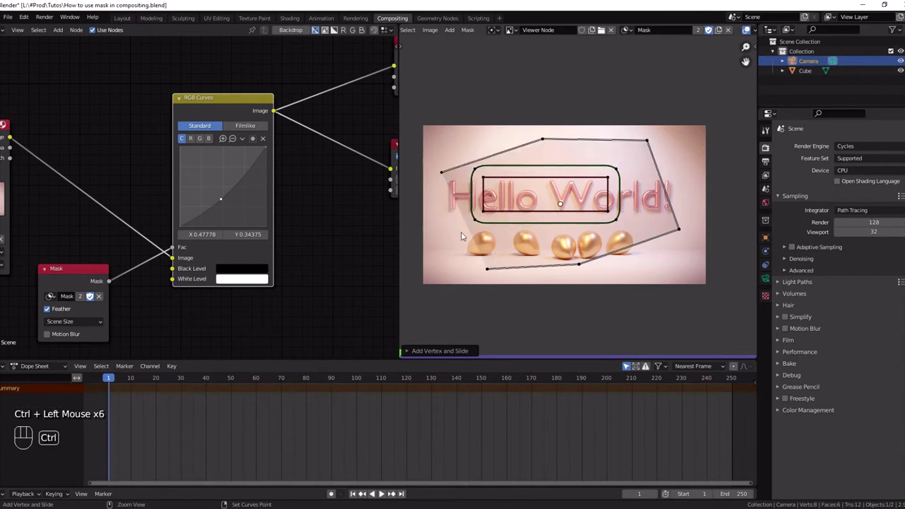
left_click_drag(489, 271, 525, 285)
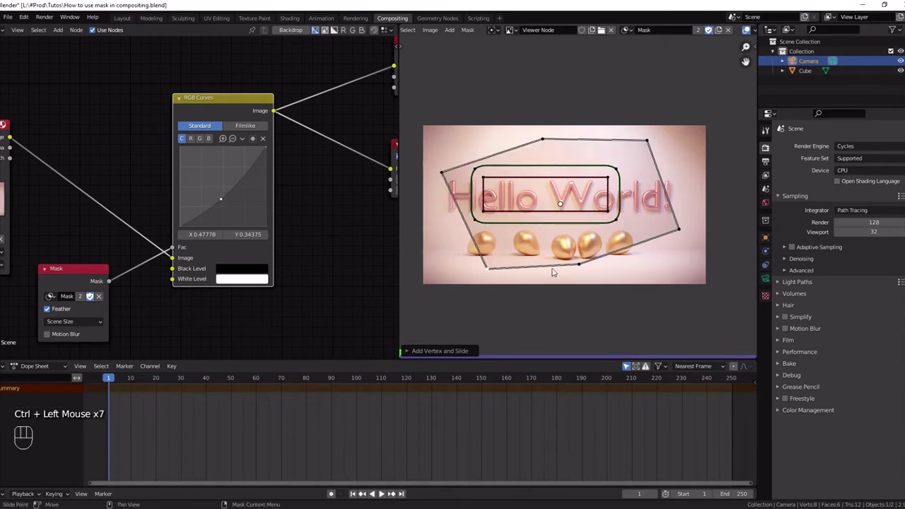
Move one polygon point to refine the shape's outline.
key("g")
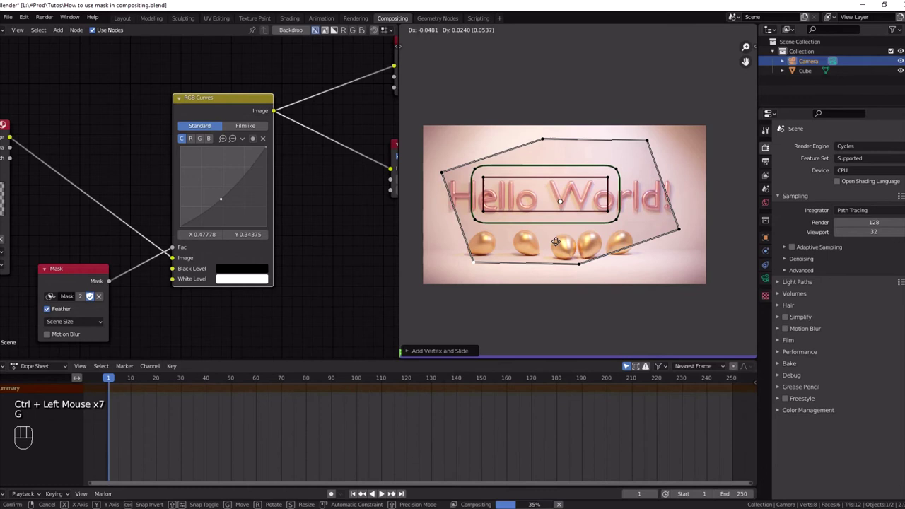
left_click(562, 201)
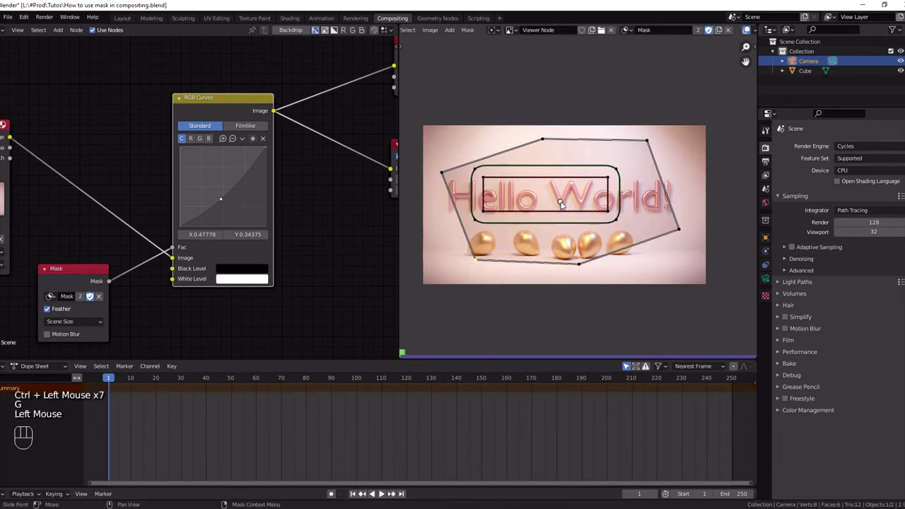
Select the whole polygon shape and feather its edge outward.
key("a")
left_click(580, 266)
key("l")
key("alt+s")
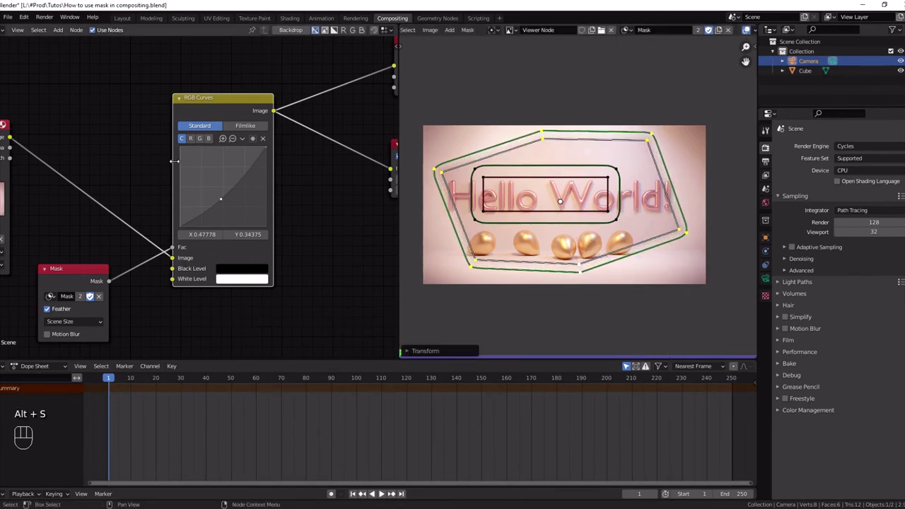
left_click(539, 180)
Select the old rectangle shape and delete it, leaving only the polygon mask.
key("l")
key("l")
key("x")
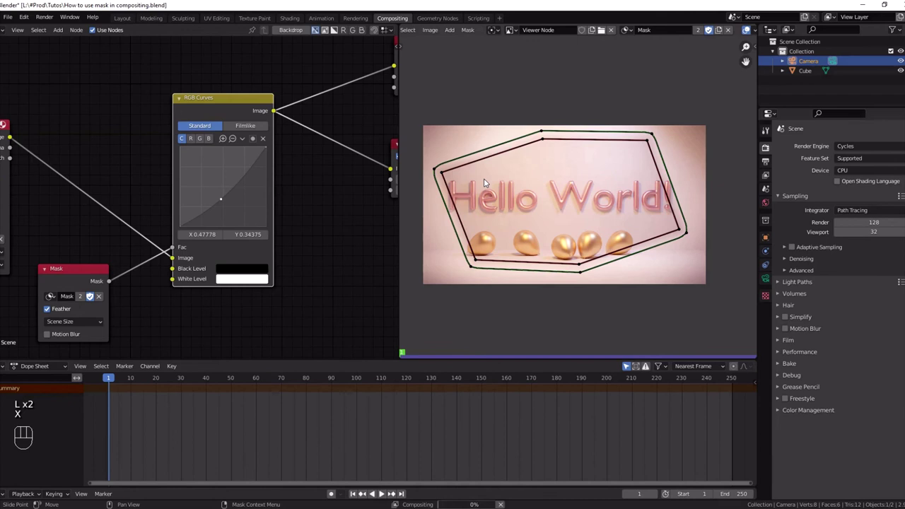
Return the Image Editor to View mode and toggle muting on RGB Curves to compare the result.
left_click(177, 328)
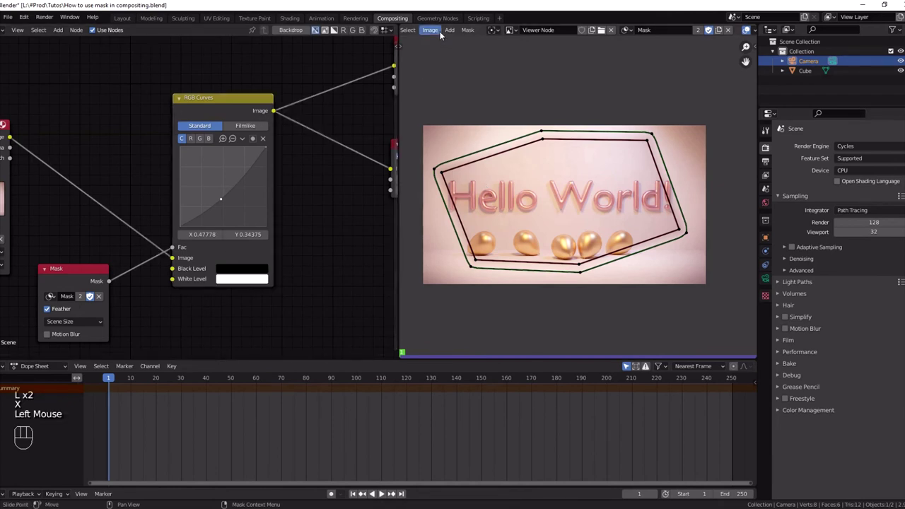
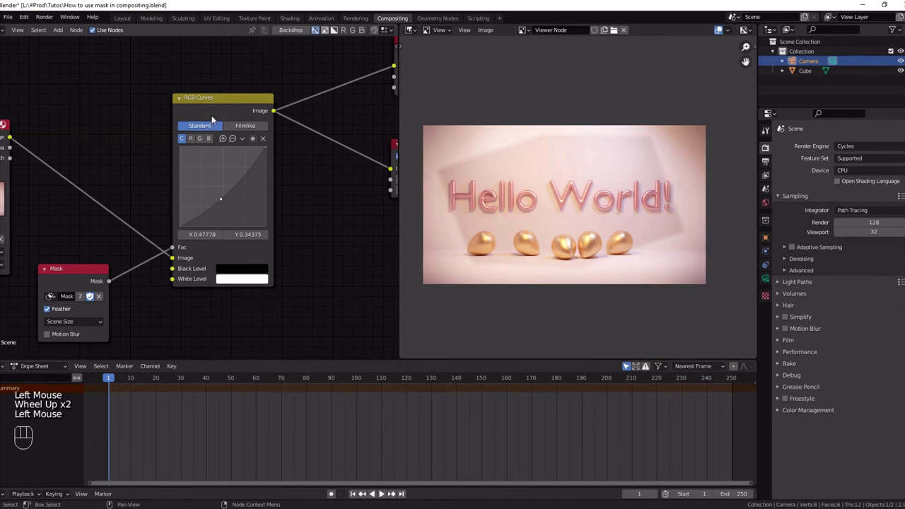
left_click(214, 115)
key("m")
key("m")
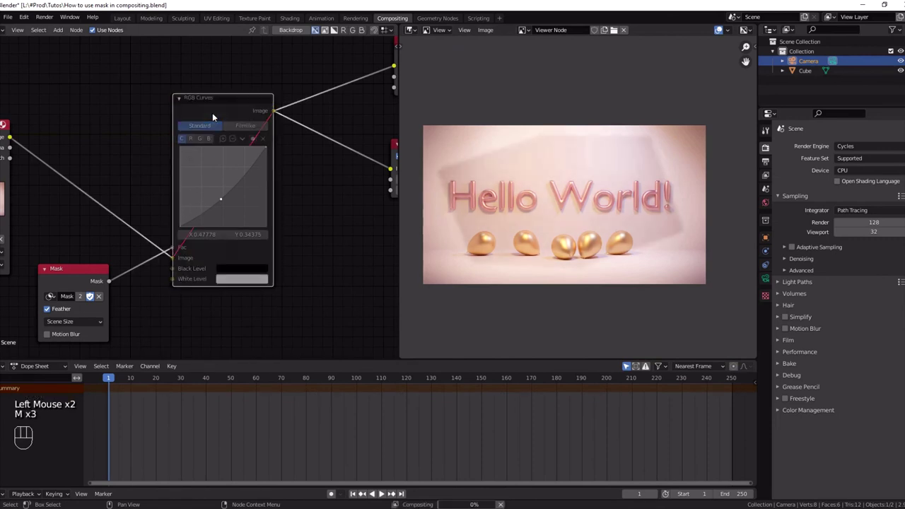